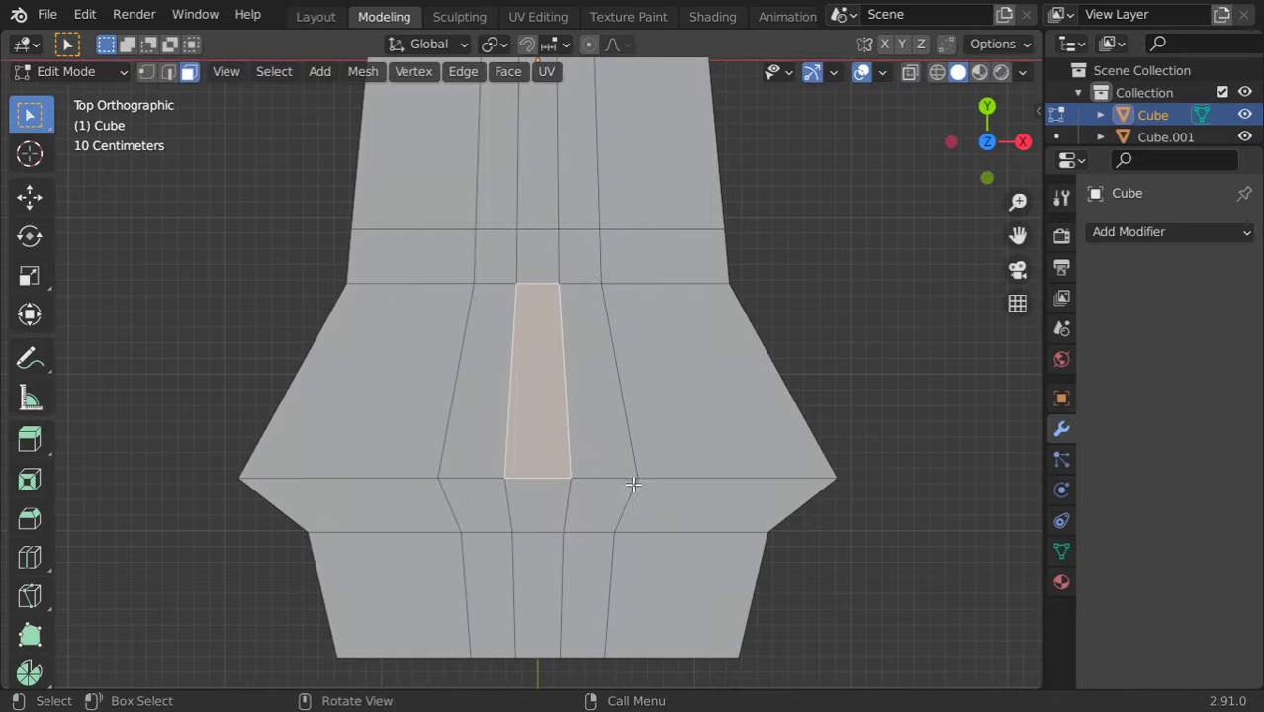
- Slide the narrow face's edge loop left so neighbouring faces reshape around it
key("g")
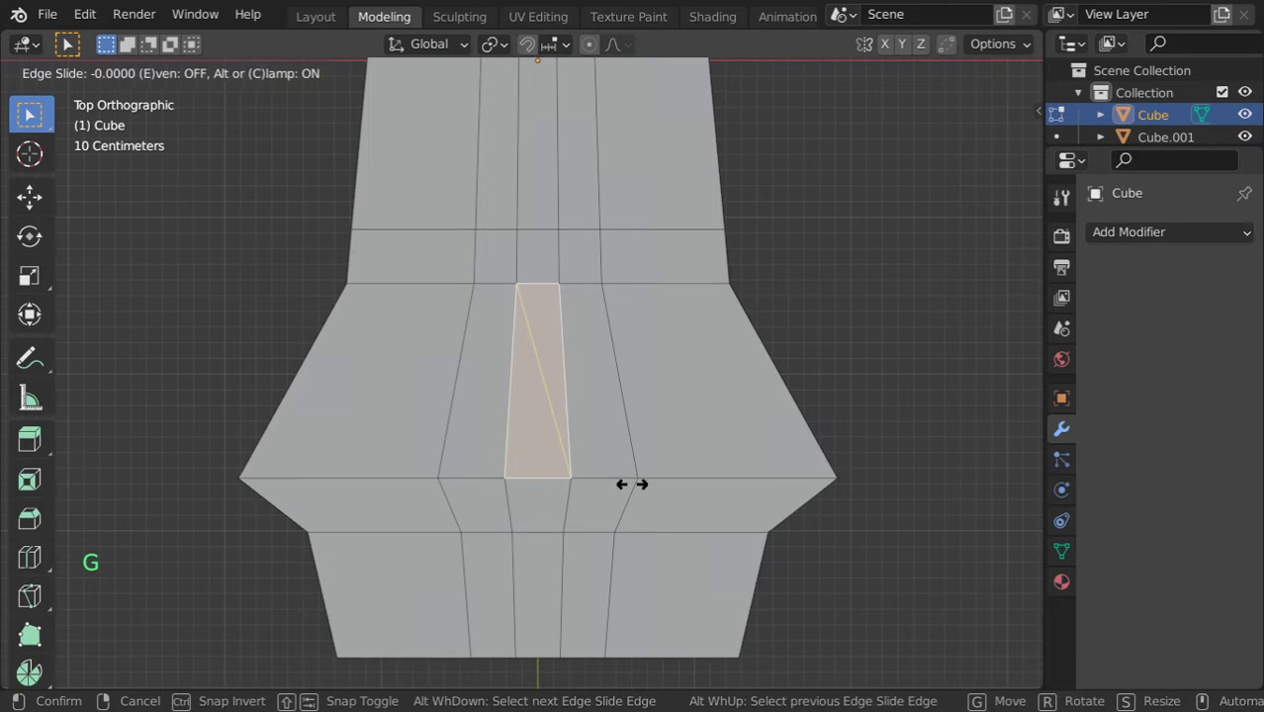